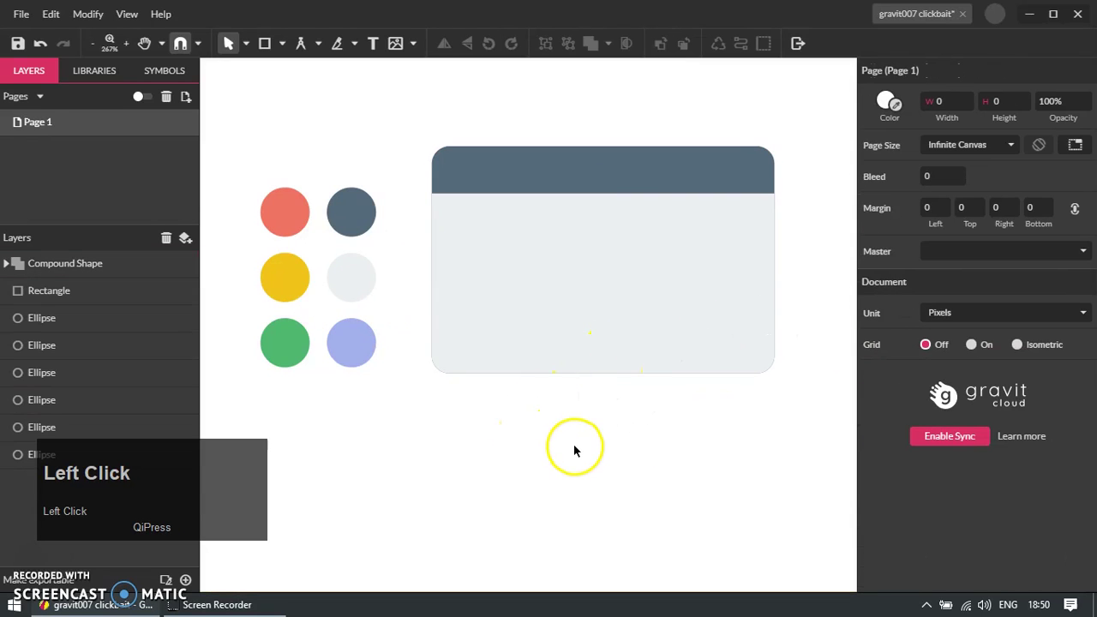
- Select the header shape, convert it to a path and duplicate it for the window body
key(r)
key(v)
click(583, 277)
key(ctrl+shift+p)
key(ctrl+d)
click(775, 281)
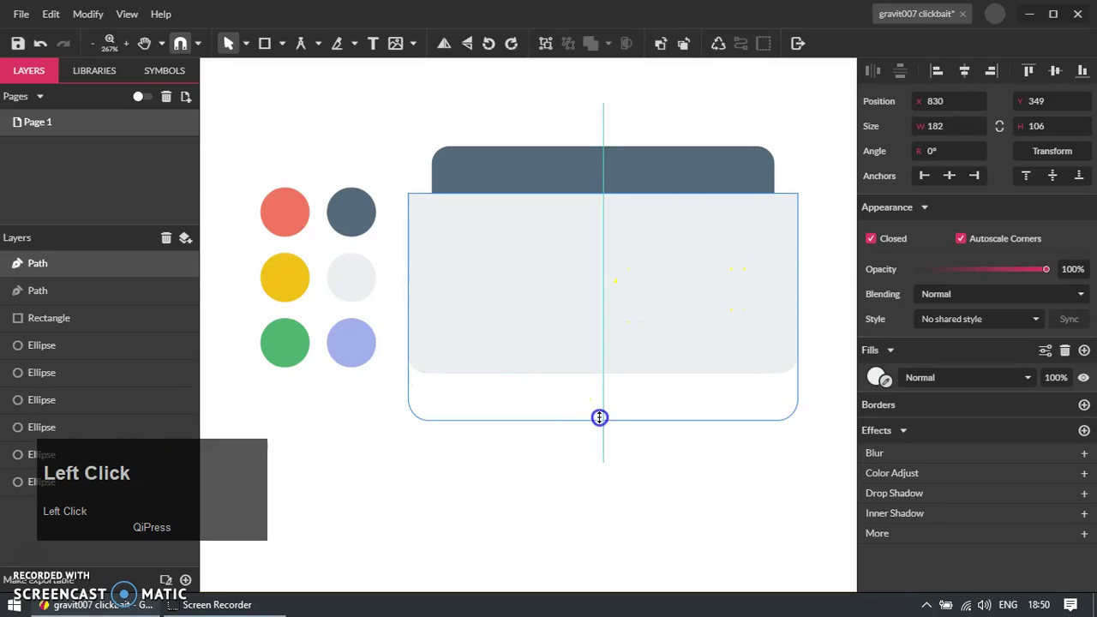
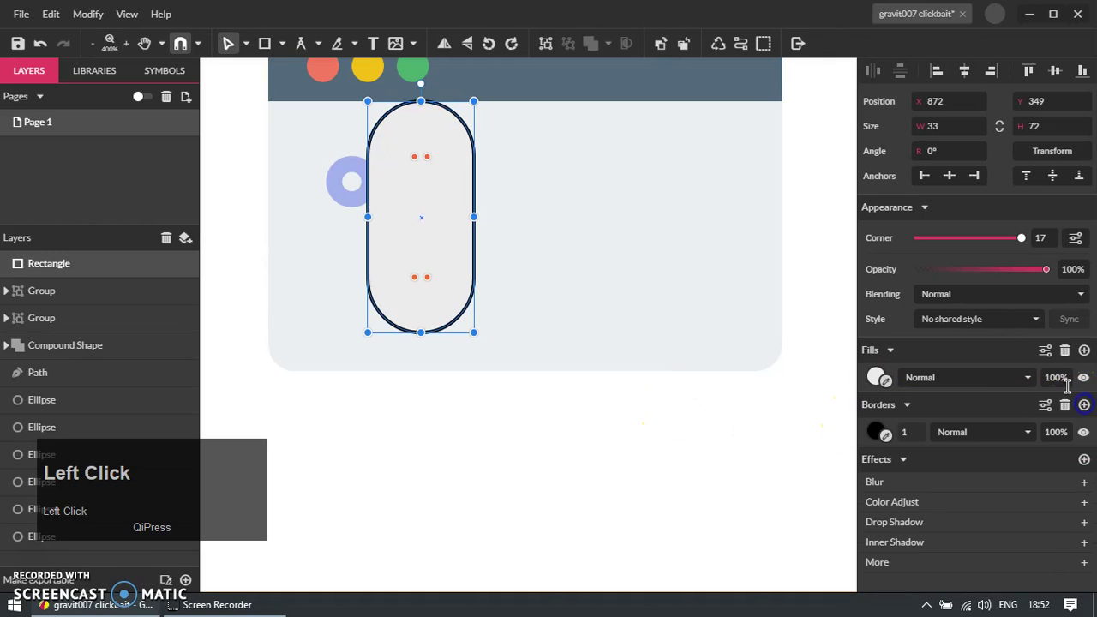
- Set the pill's fill opacity to 0% and move the lavender ring, raised to front, onto its left edge
key(0)
key(Return)
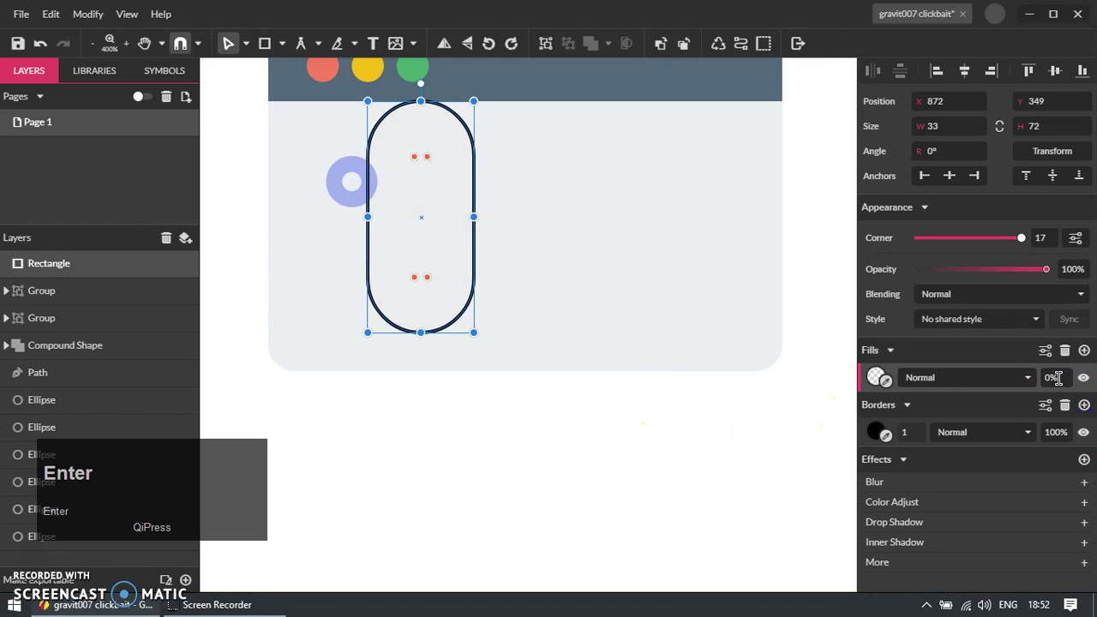
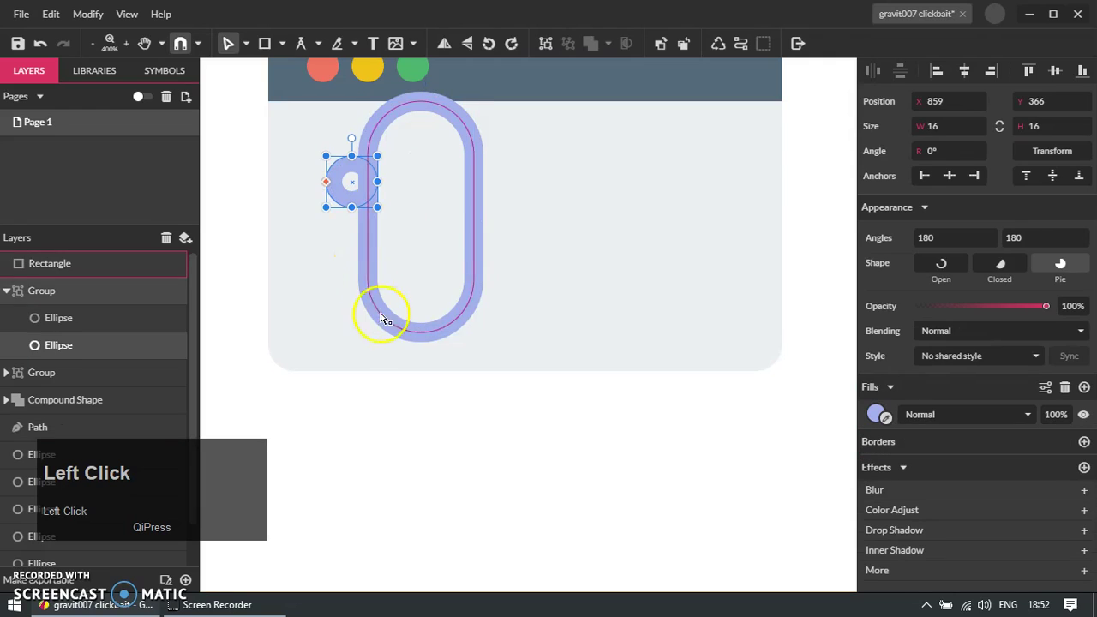
key(v)
click(384, 452)
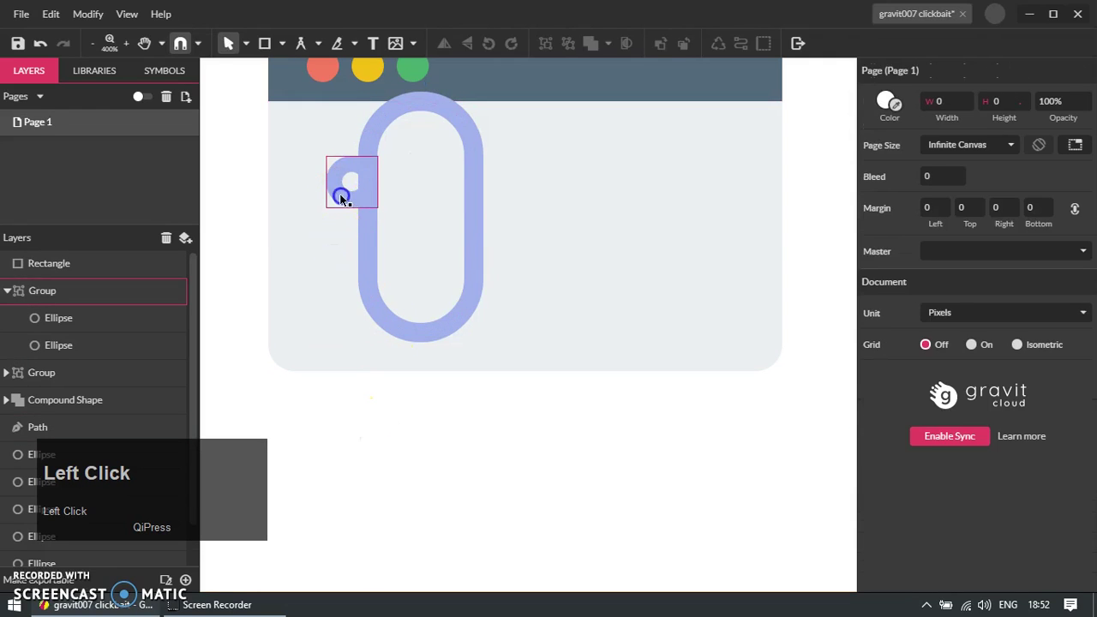
key(ctrl+shift+Up)
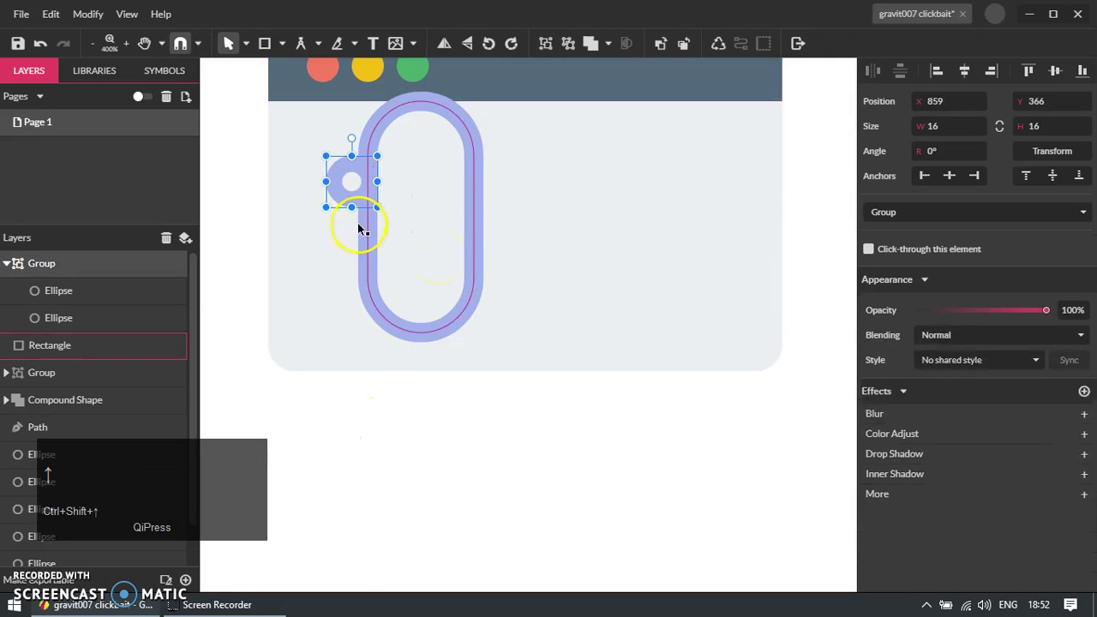
drag(353, 196, 447, 325)
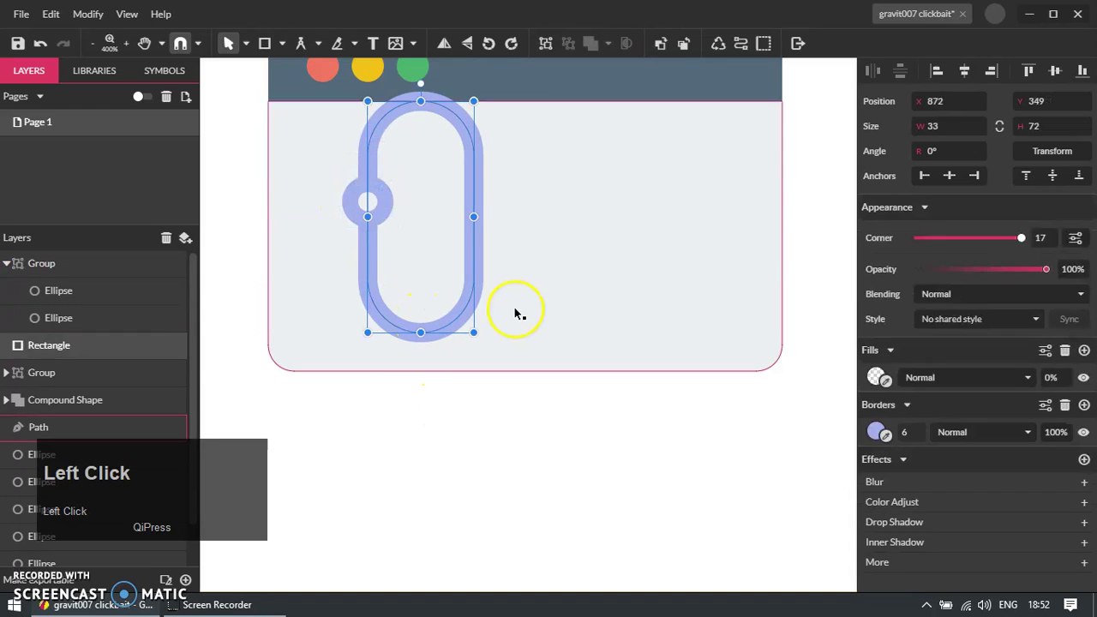
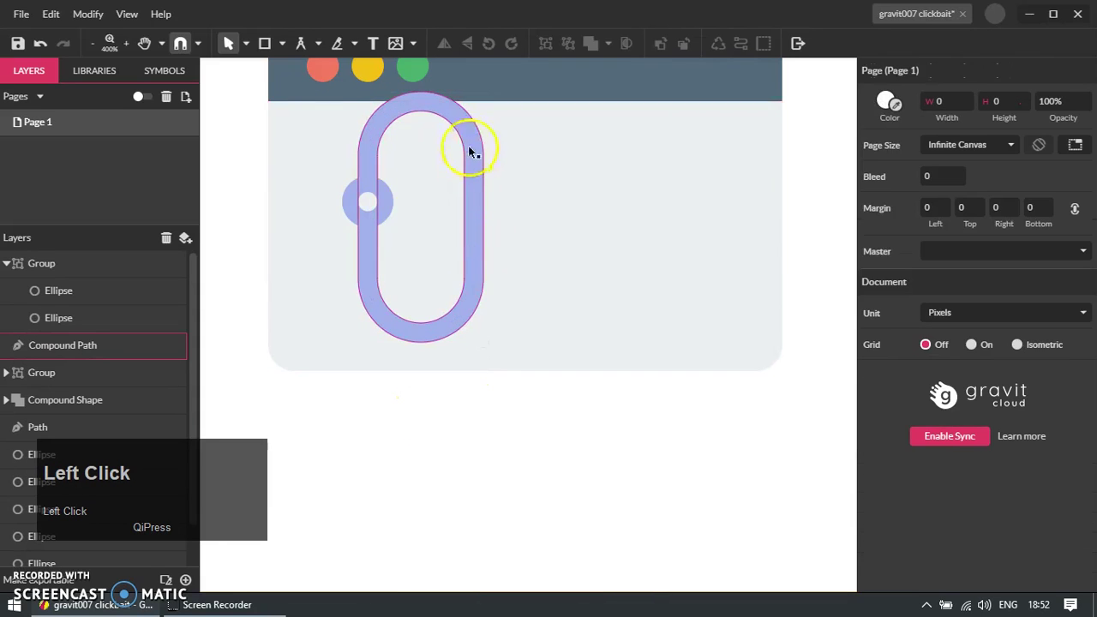
scroll(down, 3)
scroll(up, 3)
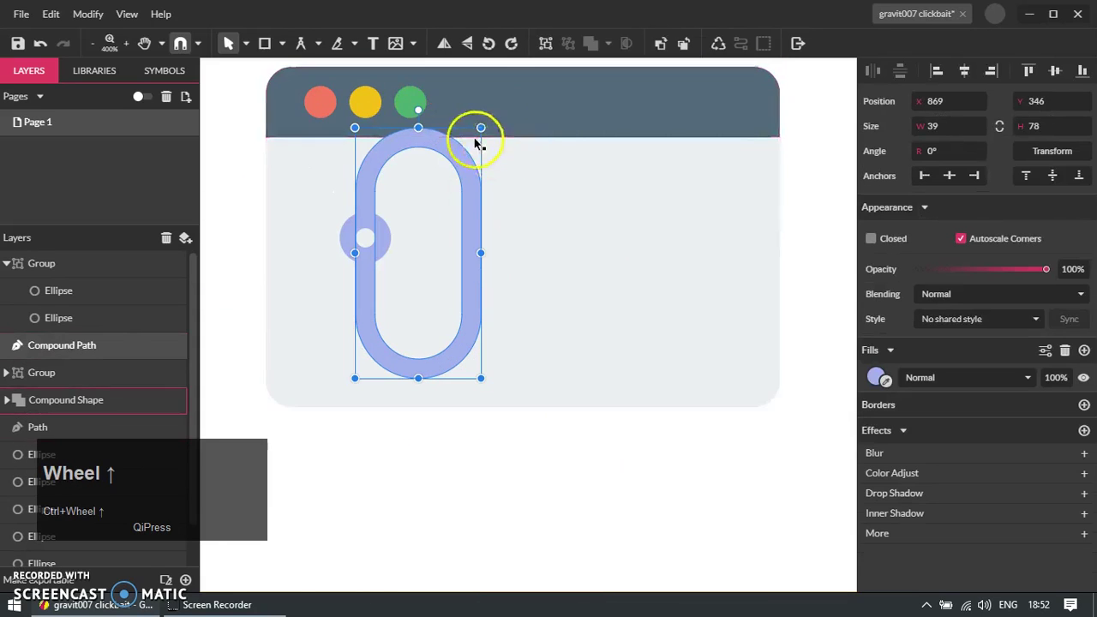
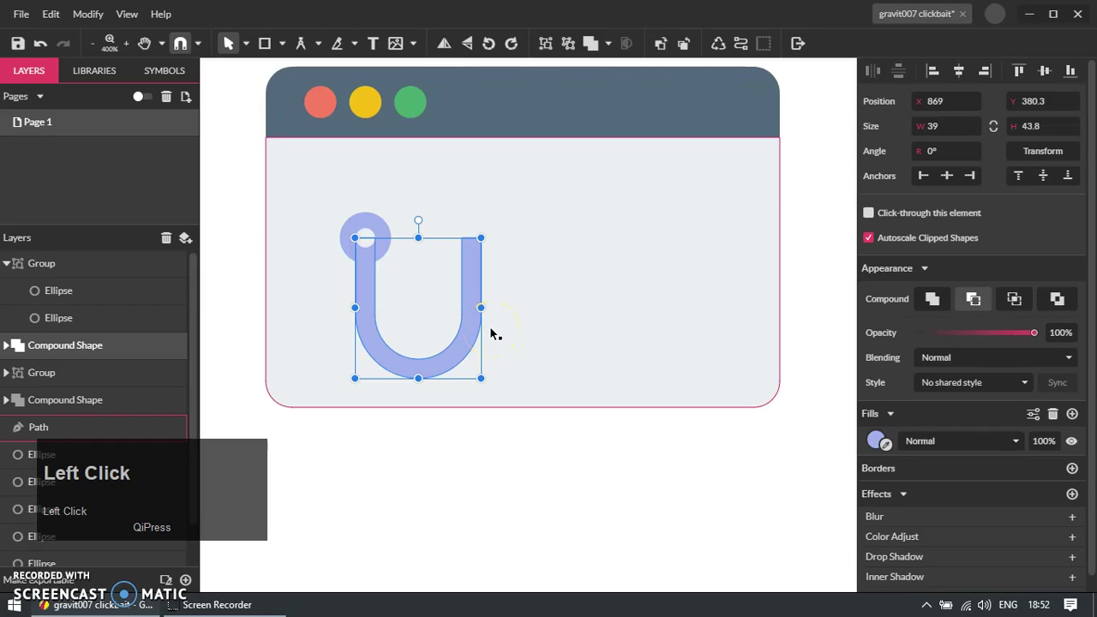
- Convert the cut outline to a path and extend its left arm upward into a long shank
key(ctrl+shift+p)
click(426, 371)
key(shift+Up)
key(Down)
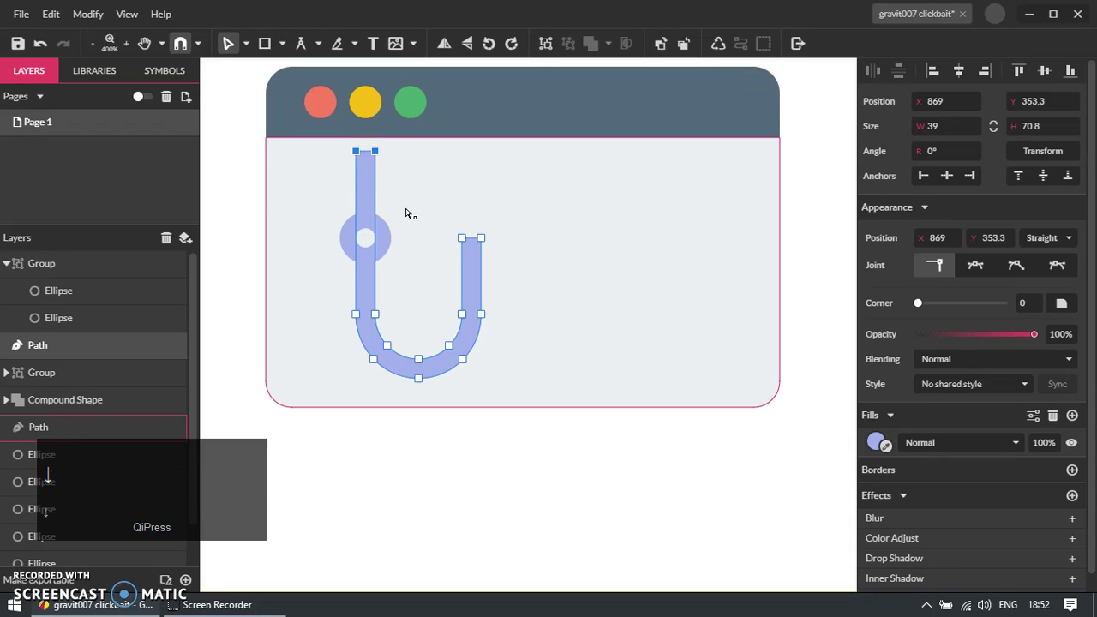
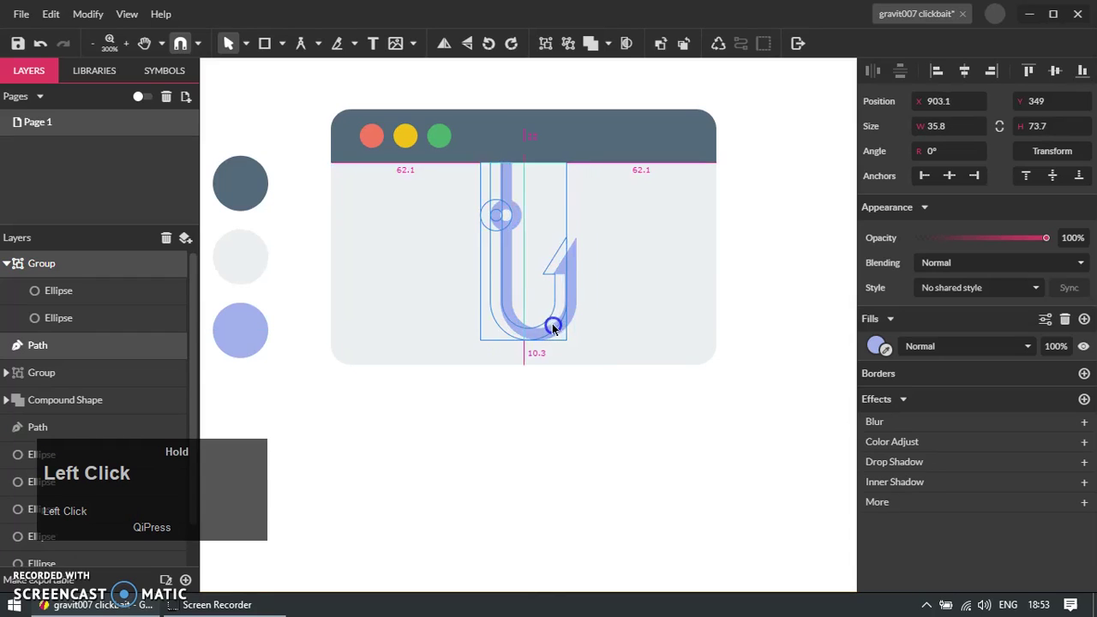
- Group the fishhook parts with Ctrl+G and nudge the group into position
key(ctrl+g)
click(572, 448)
key(Right)
click(536, 444)
scroll(down, 3)
scroll(up, 3)
click(517, 355)
key(Left)
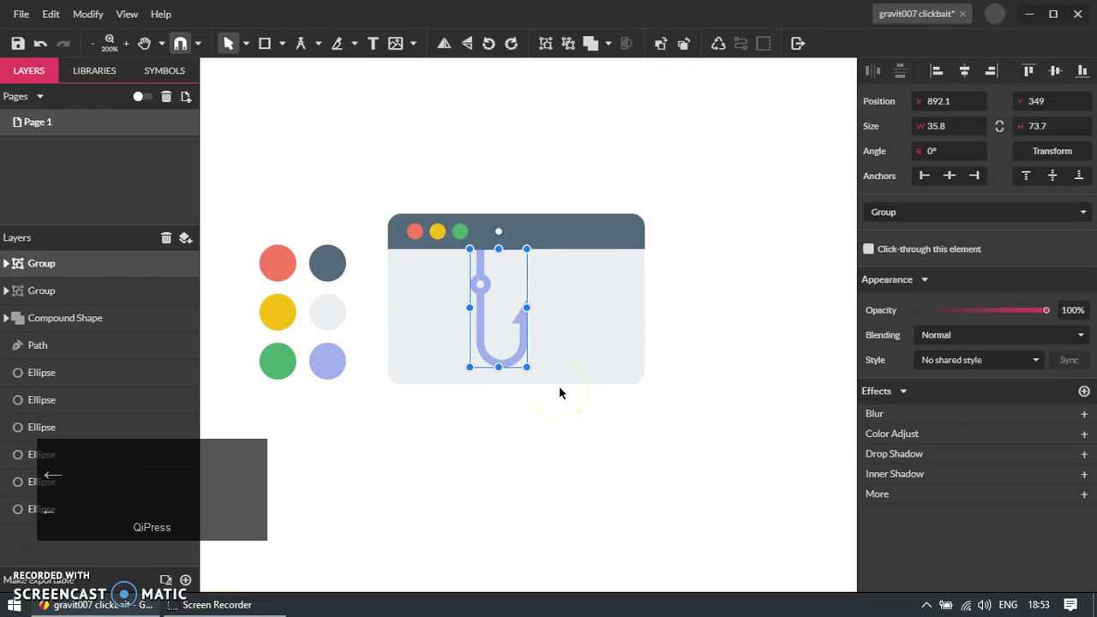
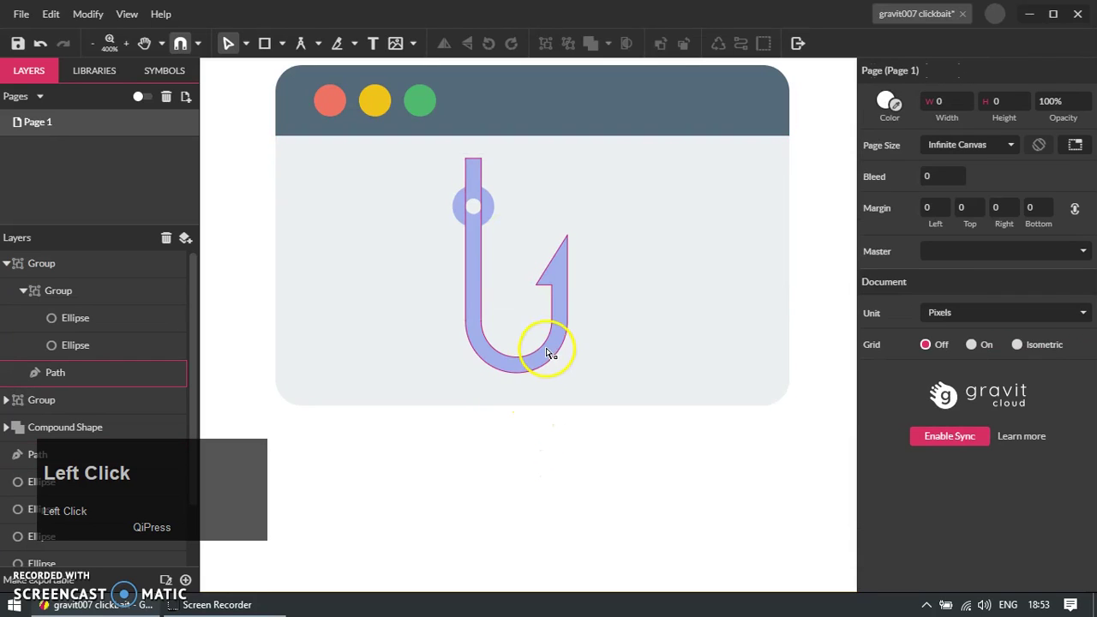
- Select the fishhook group with the window body to align it just below the top bar
key(v)
click(547, 457)
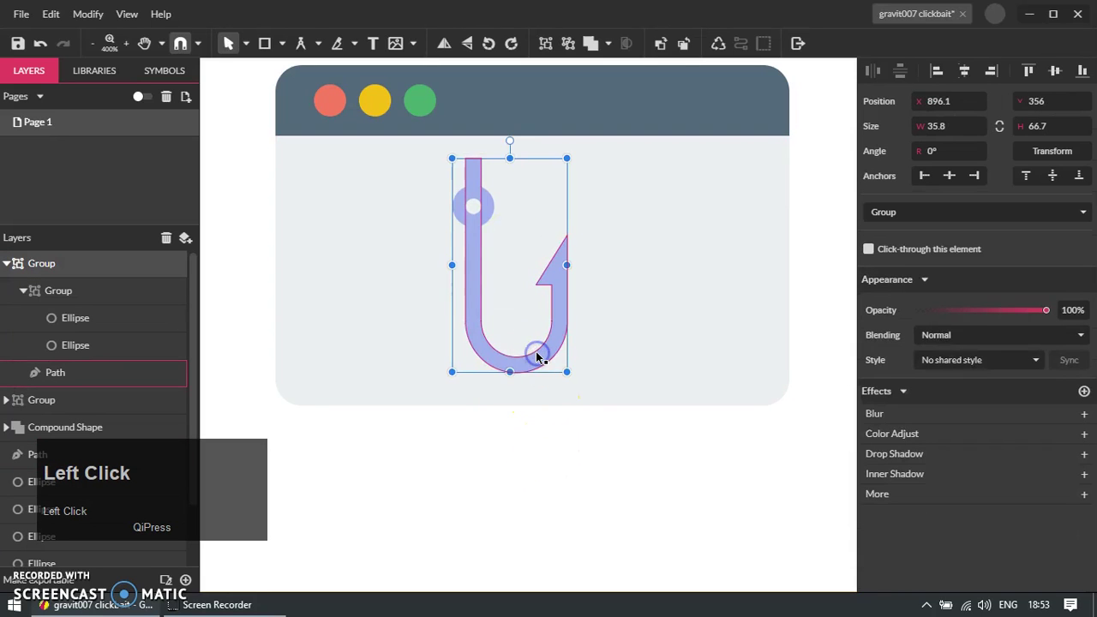
scroll(up, 3)
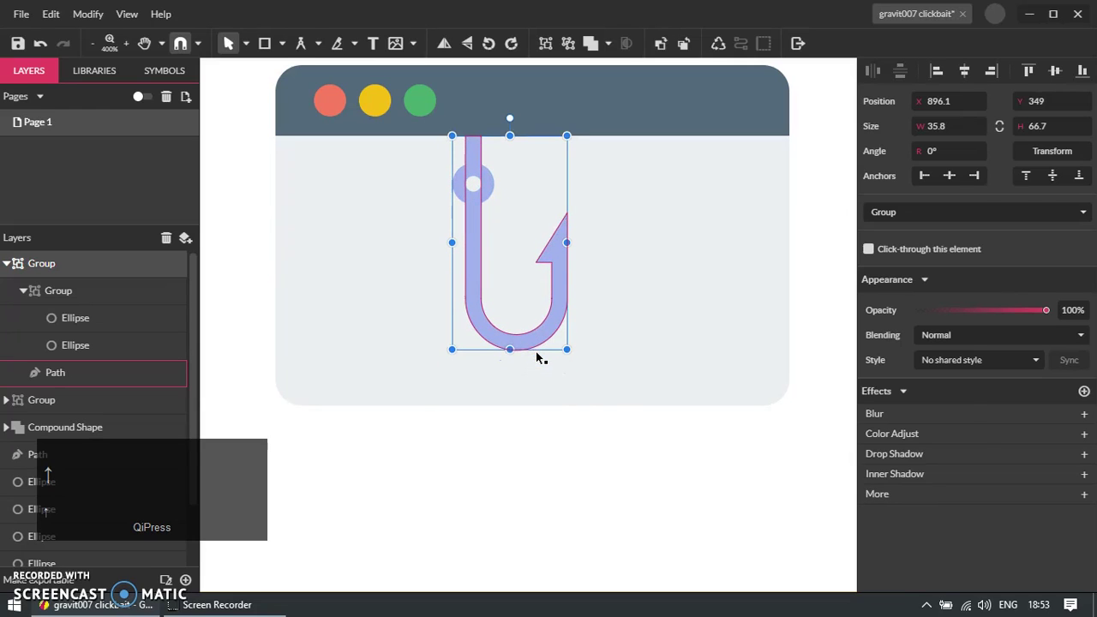
click(563, 422)
scroll(down, 3)
scroll(up, 3)
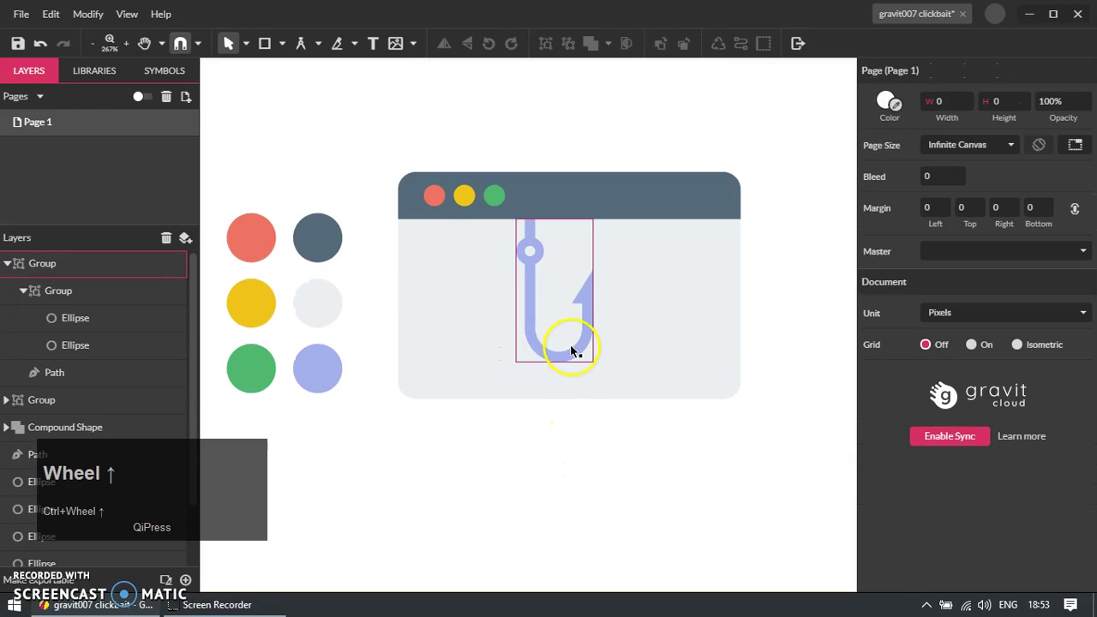
click(582, 359)
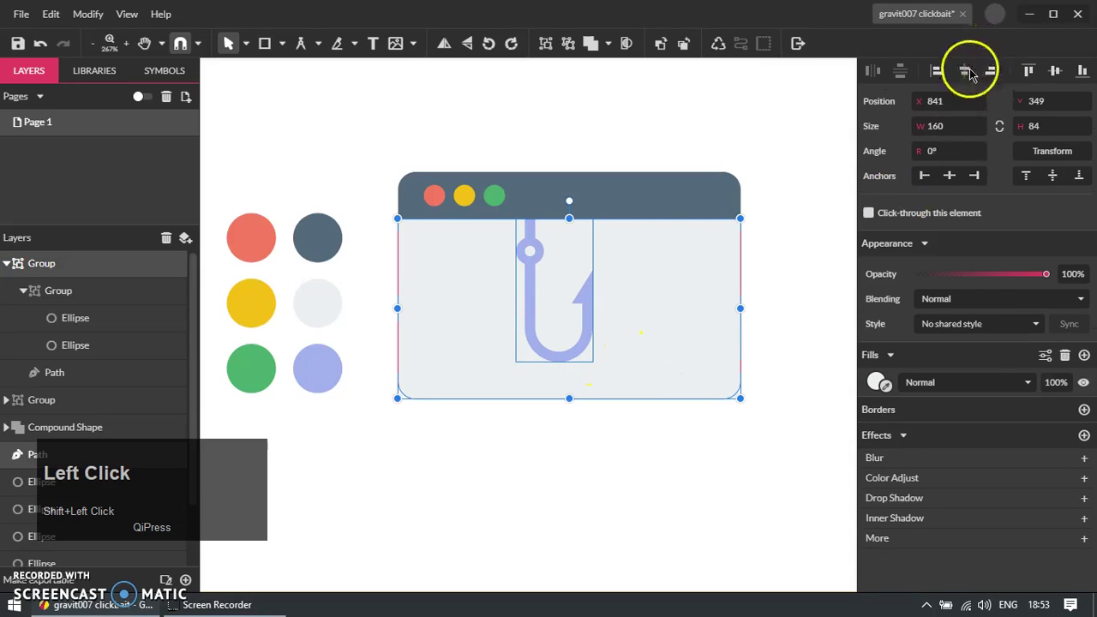
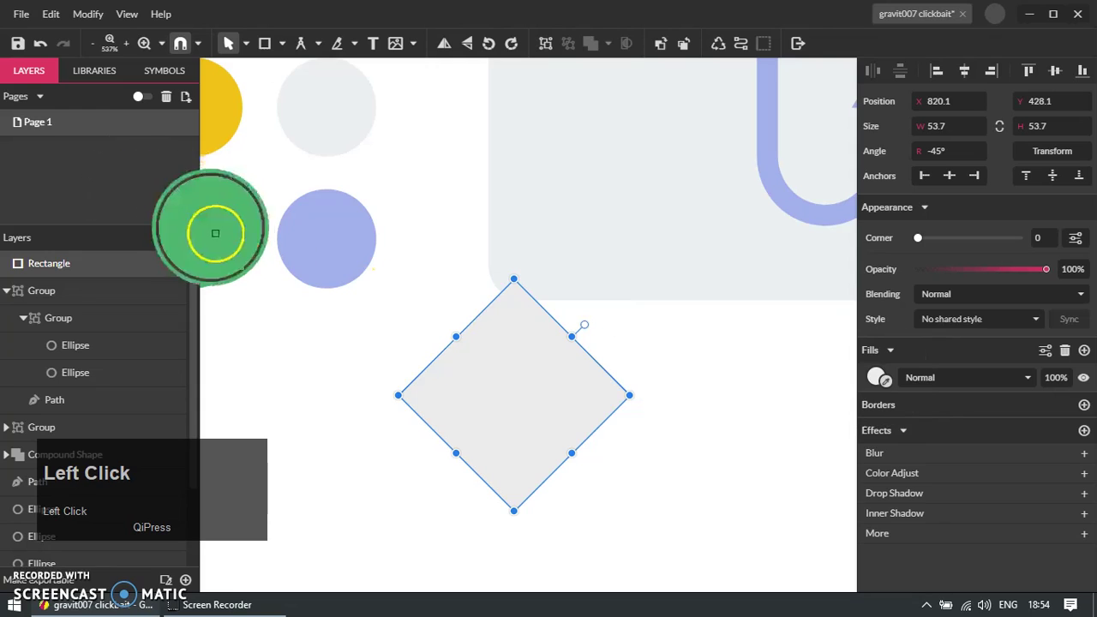
- Duplicate the green diamond, offset the copy lower and draw a small rectangle over them
scroll(down, 3)
click(513, 404)
scroll(up, 3)
key(ctrl+d)
drag(502, 286, 620, 376)
click(625, 378)
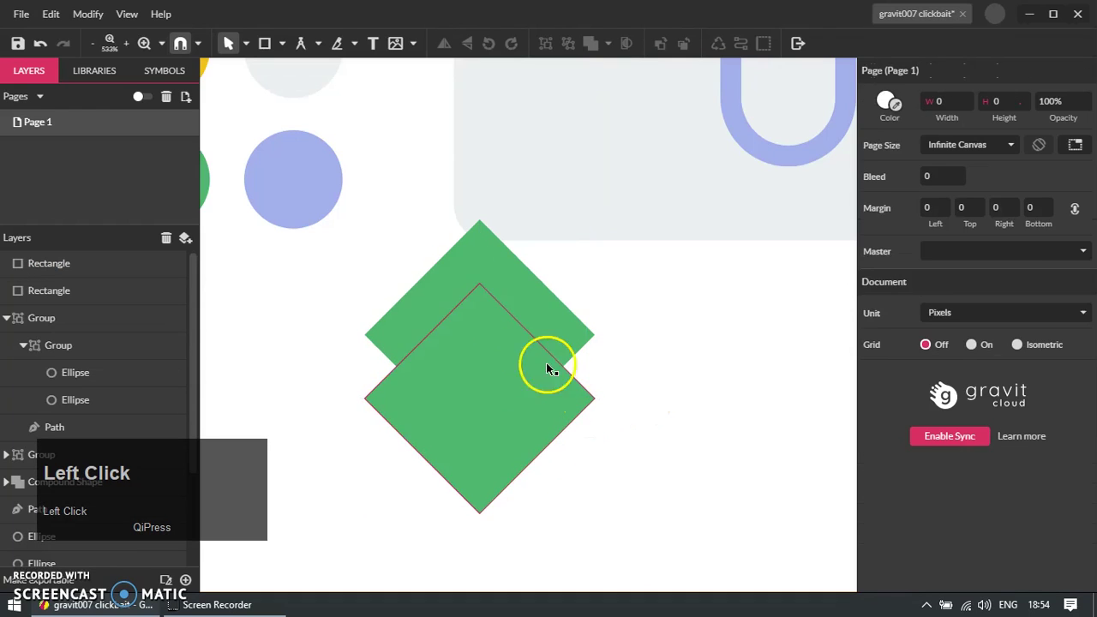
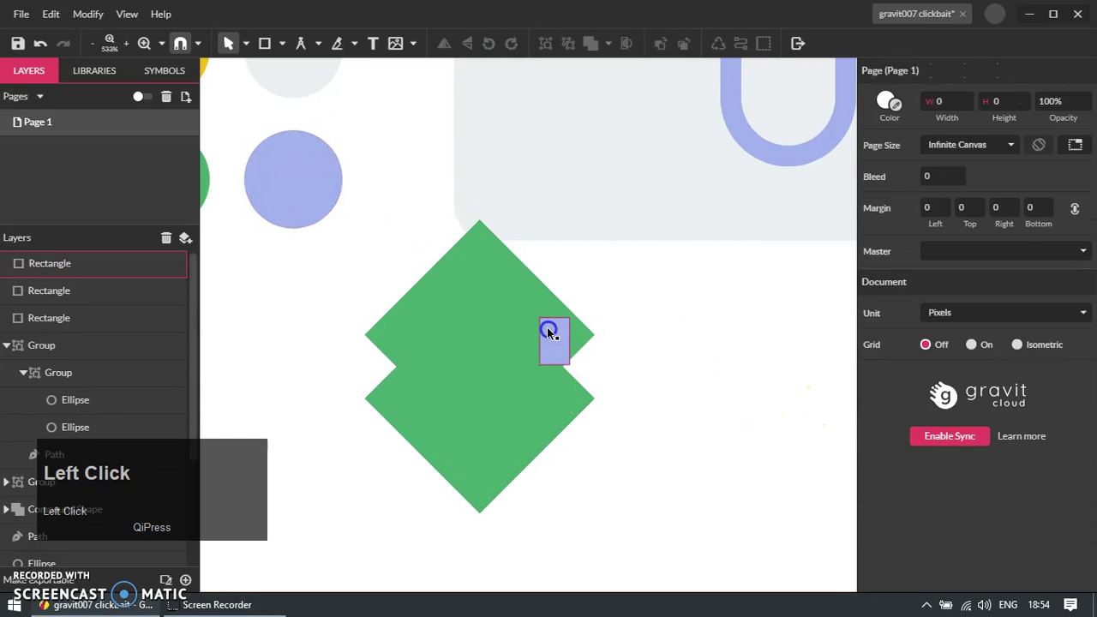
drag(535, 285, 673, 418)
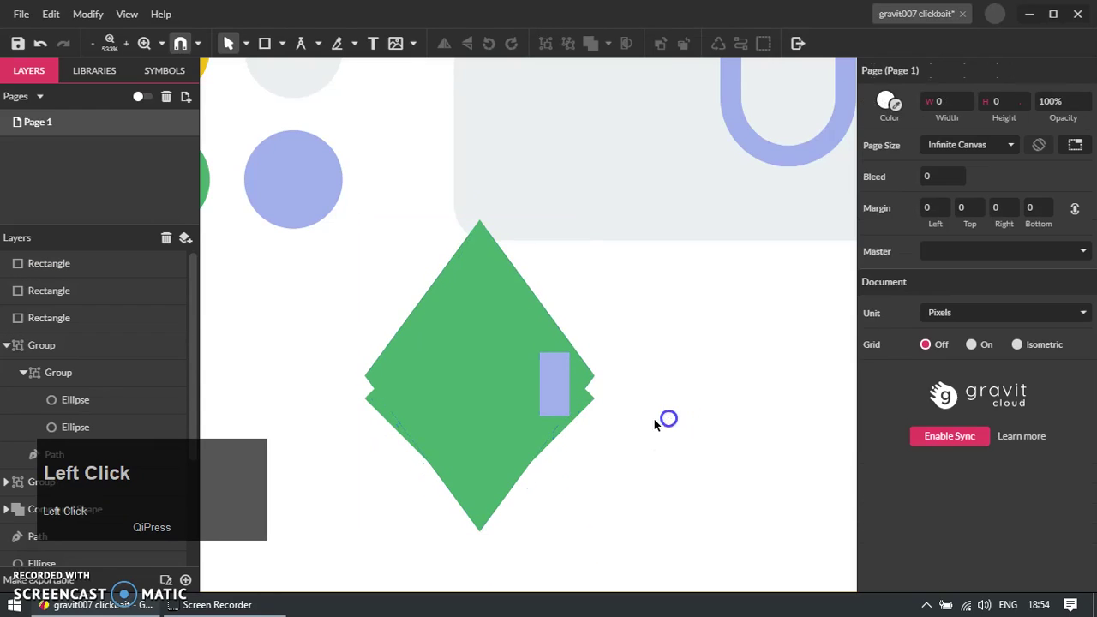
click(596, 411)
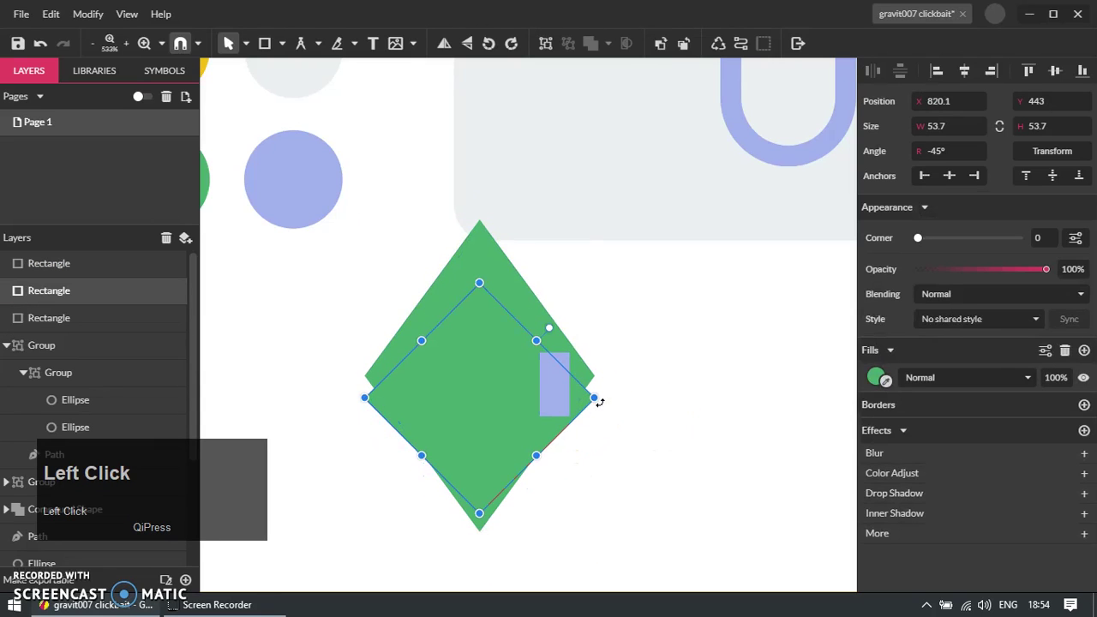
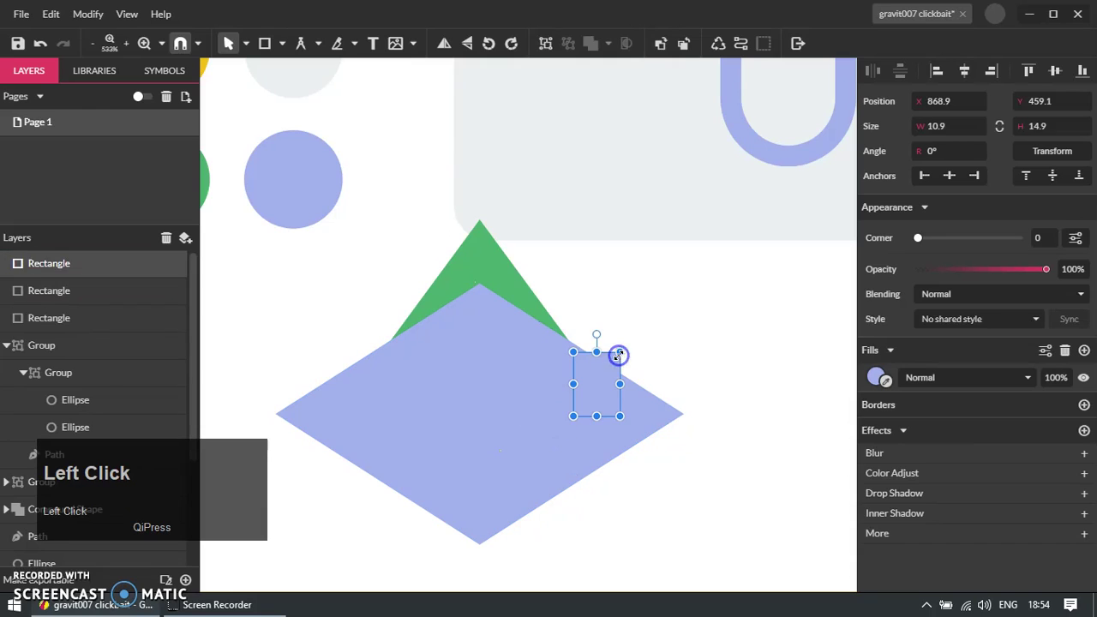
- Subtract the lower diamond to leave an arrowhead and lower its inner notch point
key(Delete)
click(632, 339)
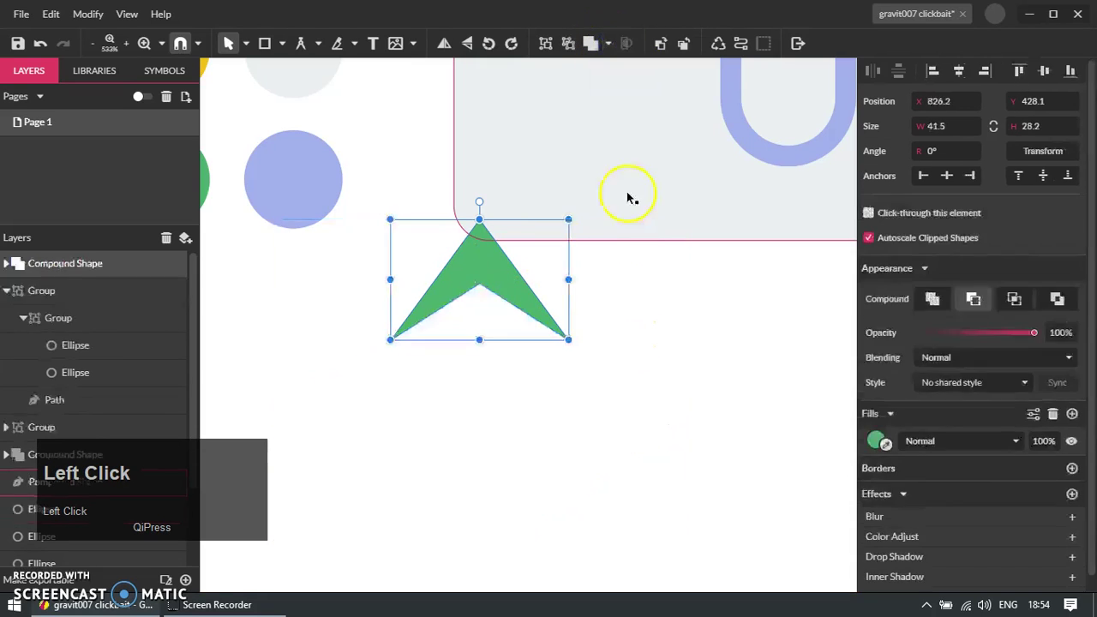
key(ctrl+shift+p)
click(501, 252)
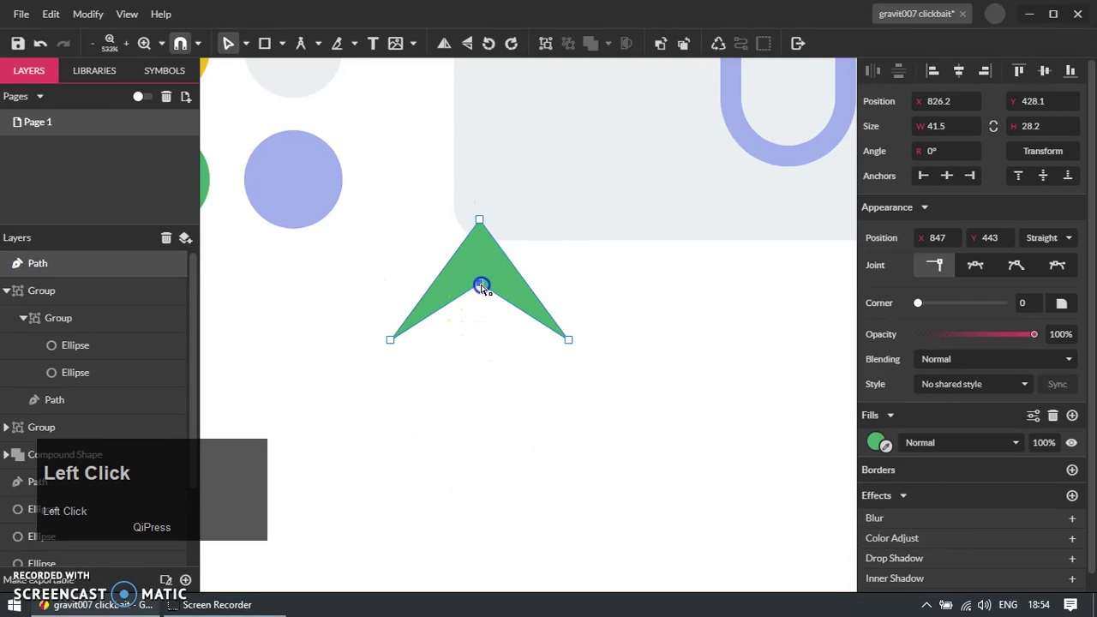
key(Down)
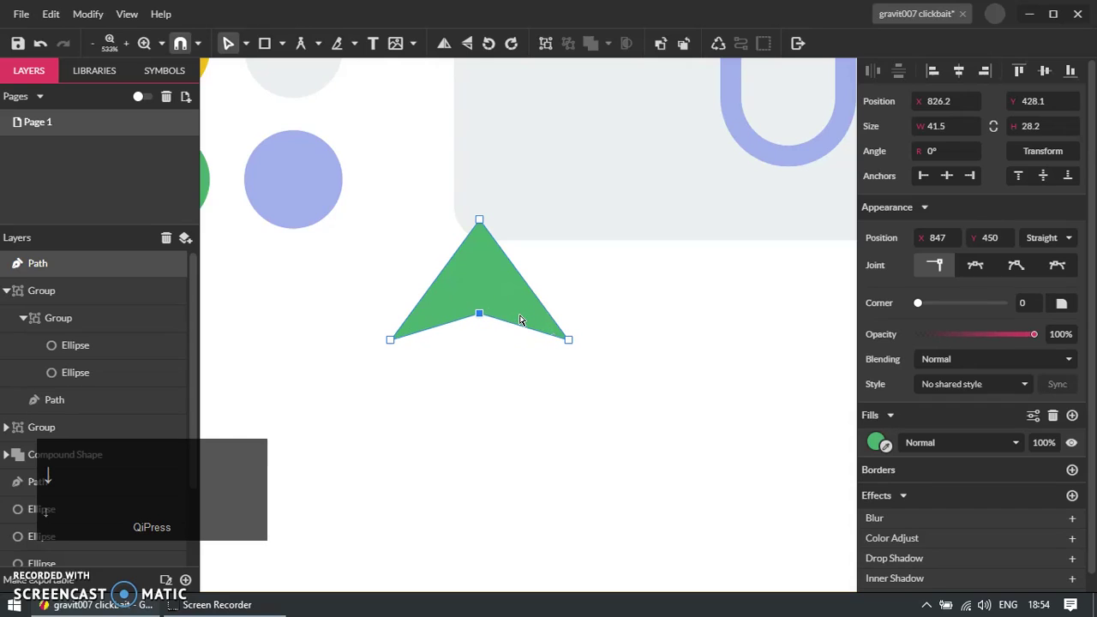
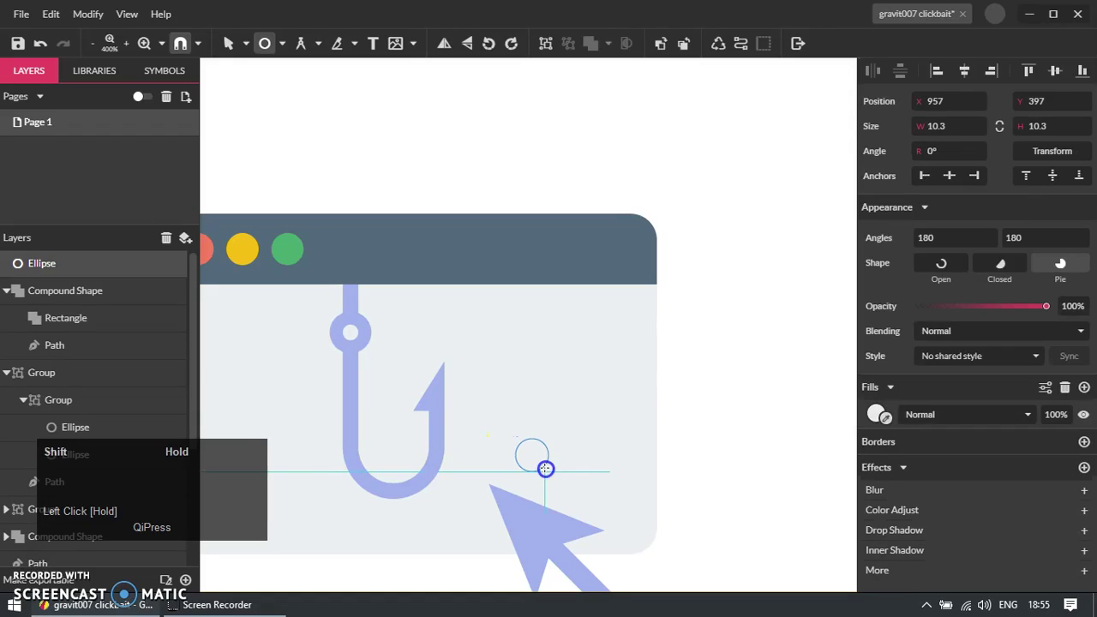
- Duplicate the pale #D9DFF7 bubble dot twice and place the copies near the cursor
scroll(up, 3)
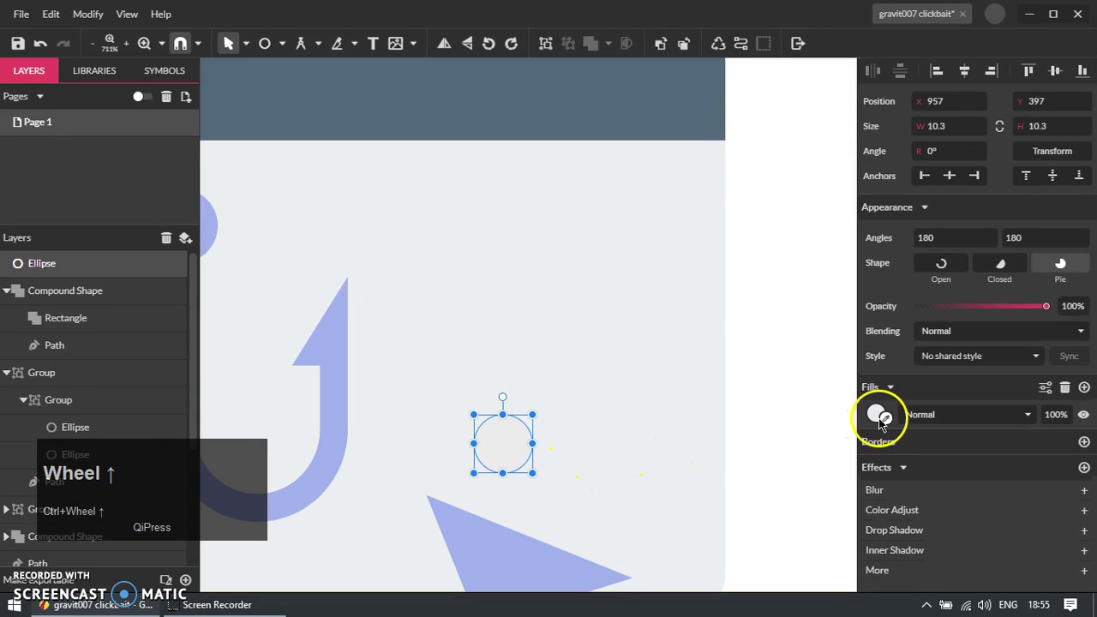
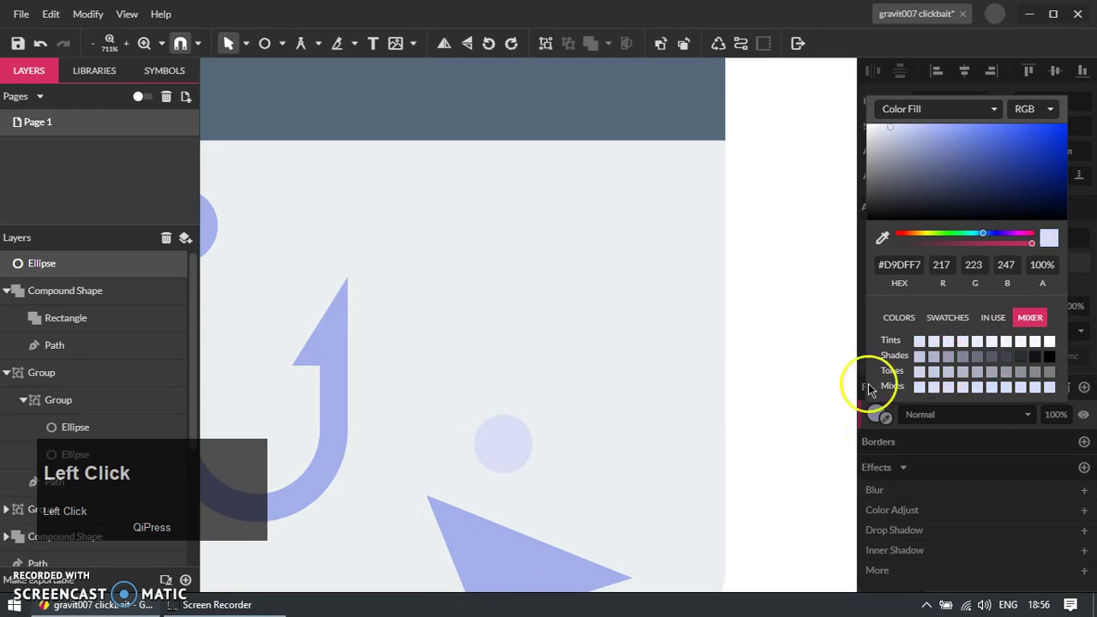
key(ctrl+d)
drag(510, 459, 560, 378)
key(ctrl+d)
drag(559, 377, 574, 354)
scroll(down, 3)
click(600, 544)
scroll(down, 3)
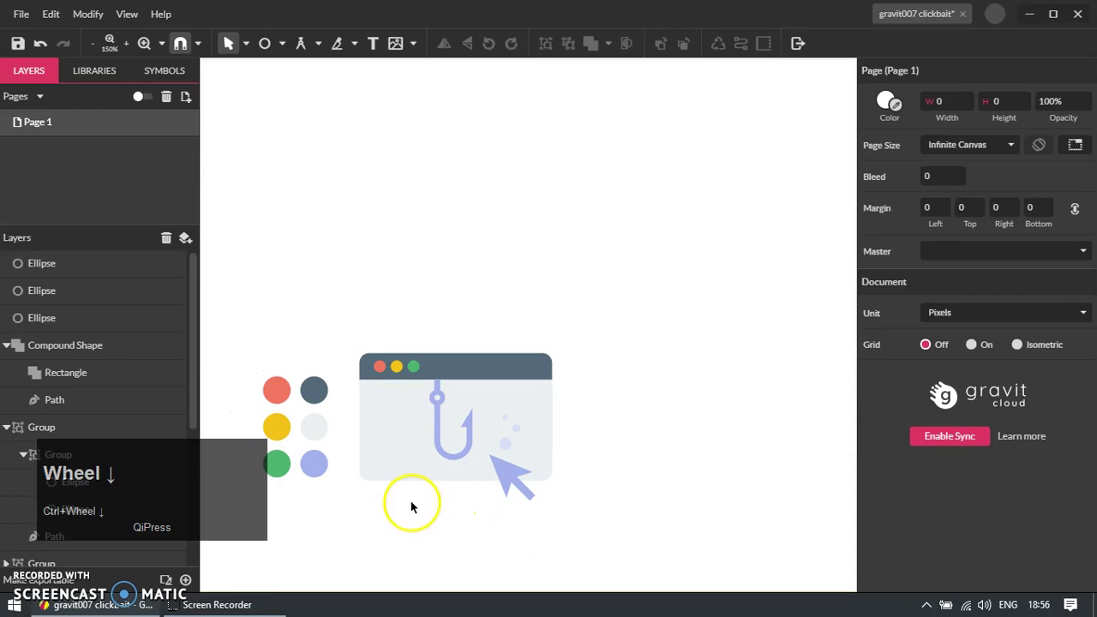